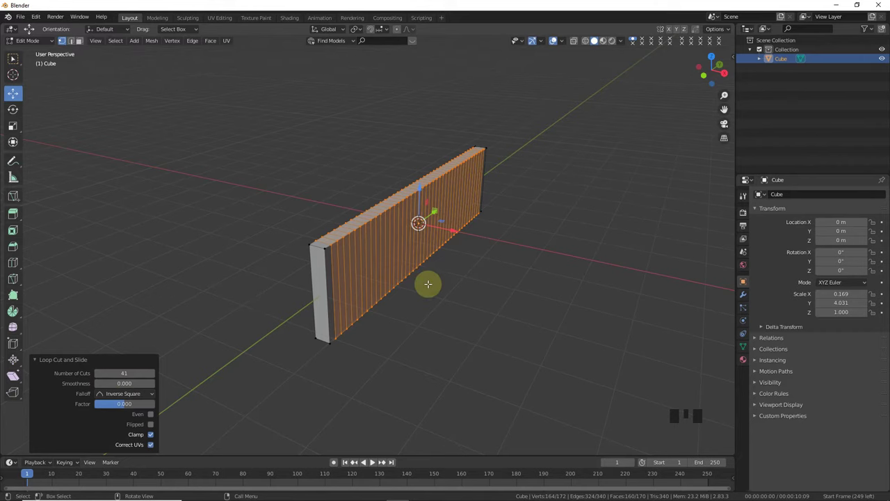
# Step: Return to Object Mode and add an Arrows empty at the origin beside the subdivided wall
pyautogui.press('Tab')
pyautogui.moveTo(115, 45); pyautogui.dragTo(282, 211)
pyautogui.click(352, 255)
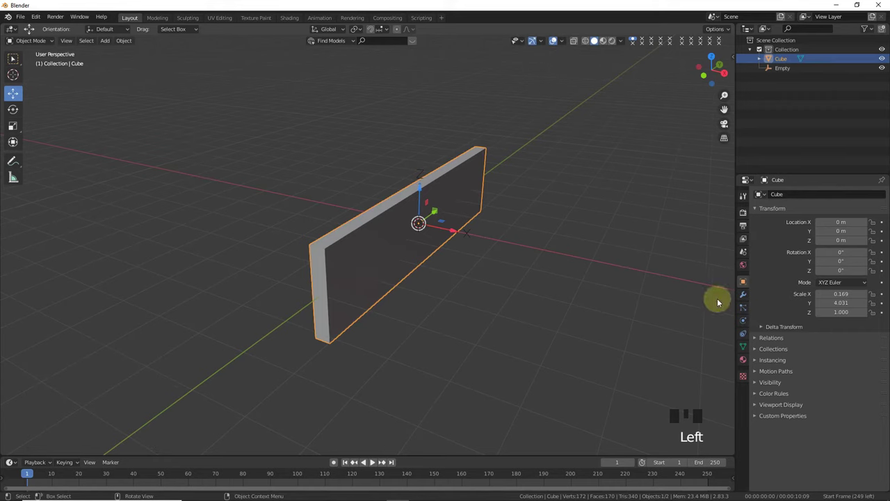
# Step: Add a Simple Deform modifier in Bend mode to the wall mesh
pyautogui.doubleClick(740, 301)
pyautogui.moveTo(817, 197); pyautogui.dragTo(808, 258)
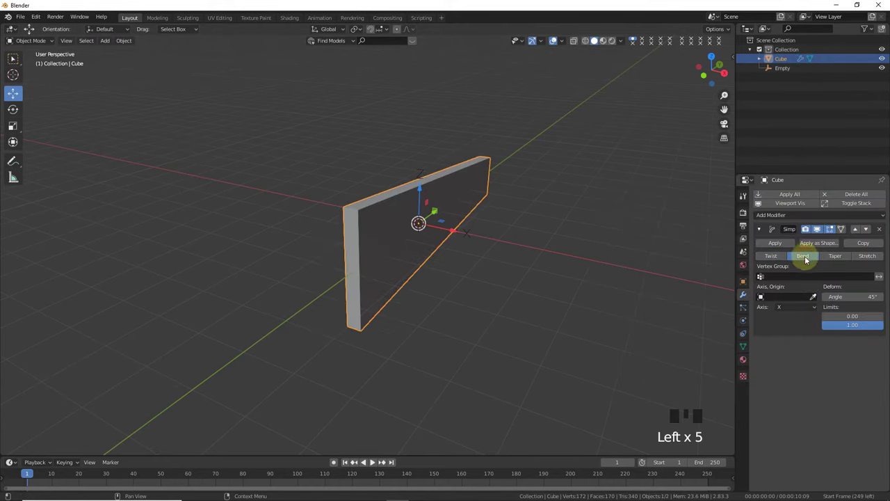
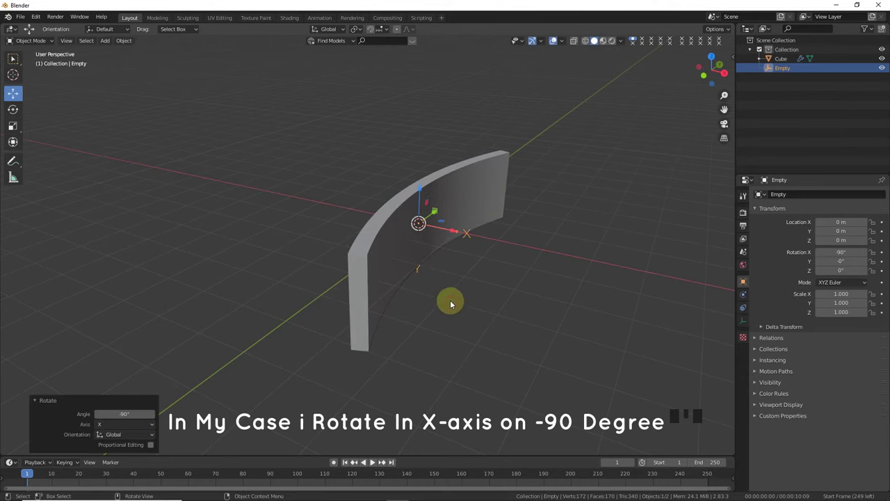
# Step: Rotate the empty -90° on X and shift it about 1.68 m along X, bending the wall 20.4°
pyautogui.click(453, 235)
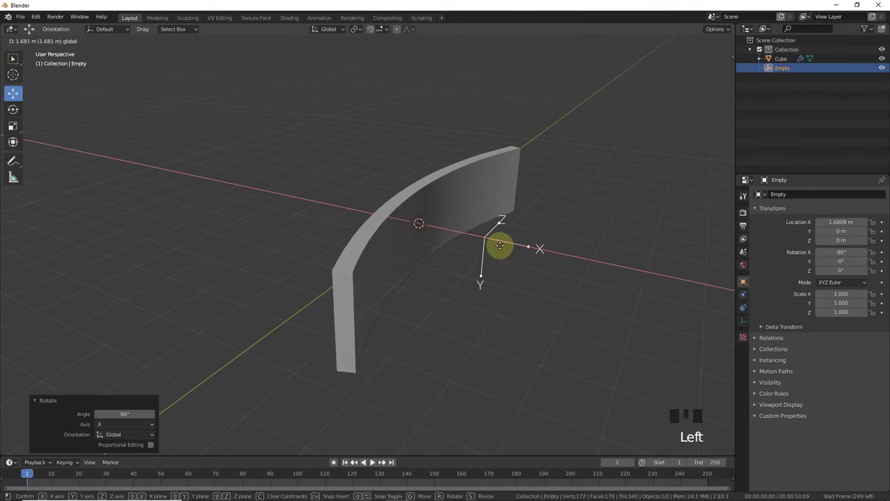